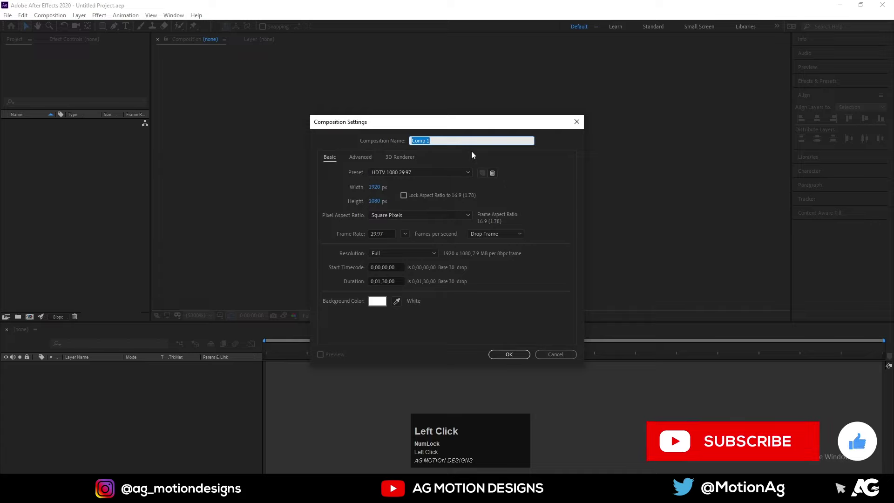
Name the new HDTV 1080 29.97 white-background composition 'Main Animation' and confirm it
text(a)
key(space)
key(shift+a)
text(nimatio)
text(n)
key(Return)
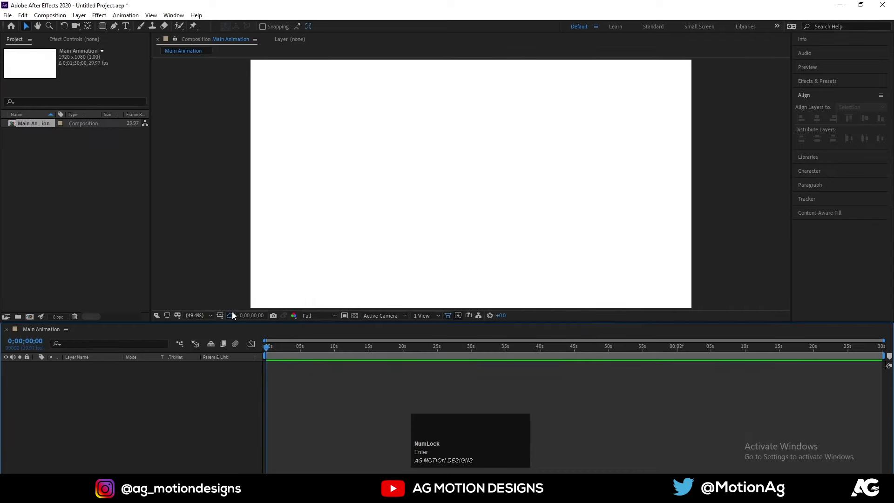
Draw a red rectangle, centre it, set Roundness to 75 and rename the shape layer 'main'
click(224, 322)
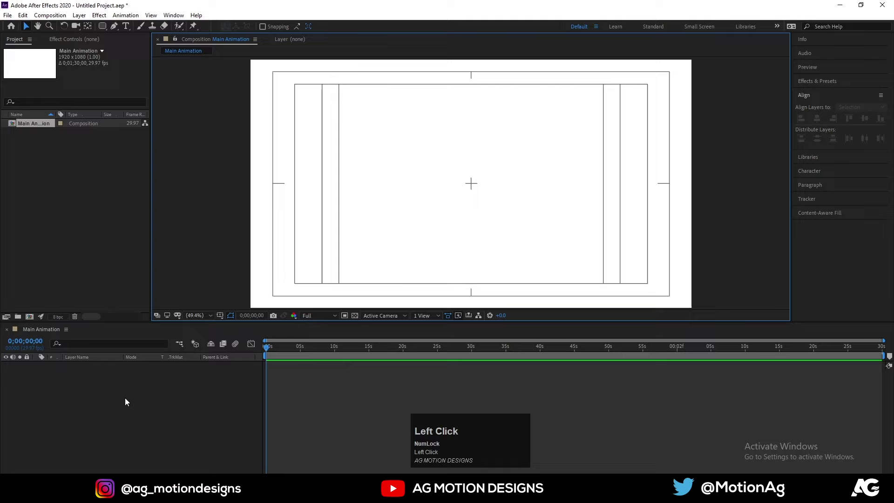
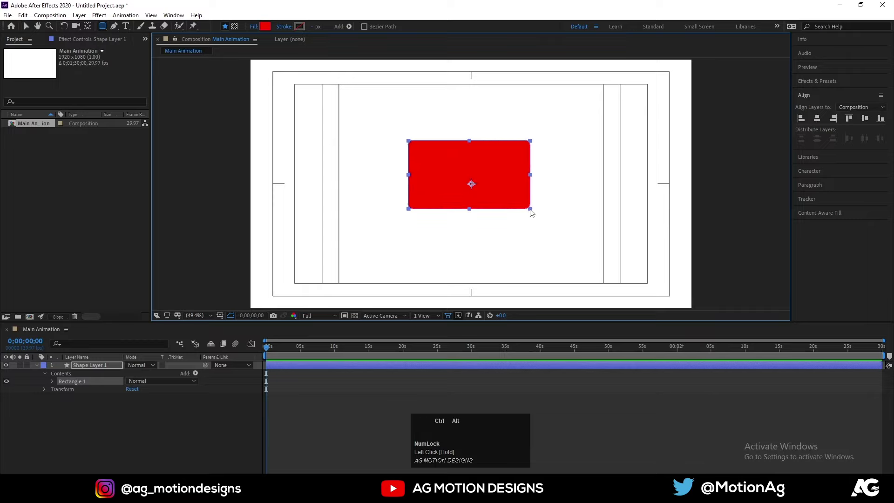
key(ctrl+alt+Home)
click(819, 125)
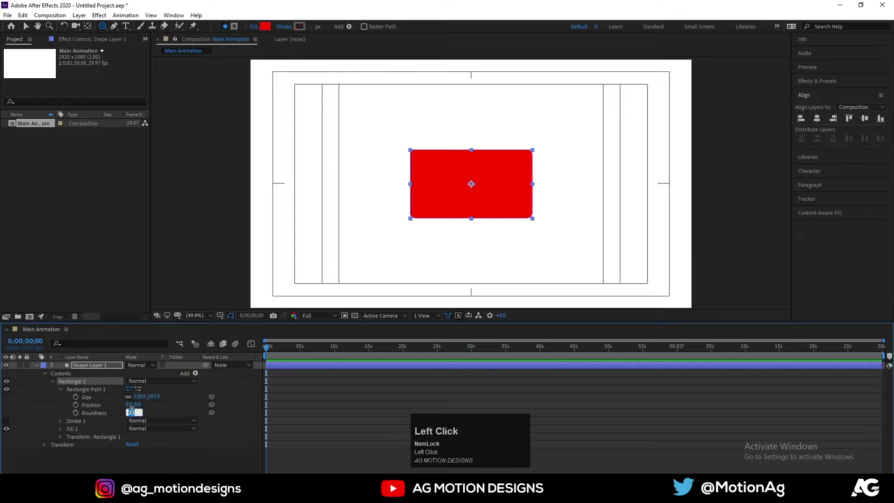
key(Return)
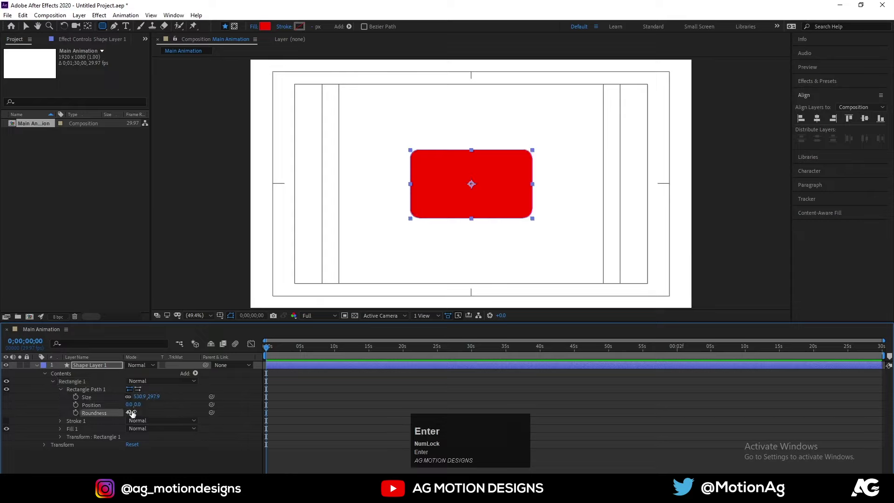
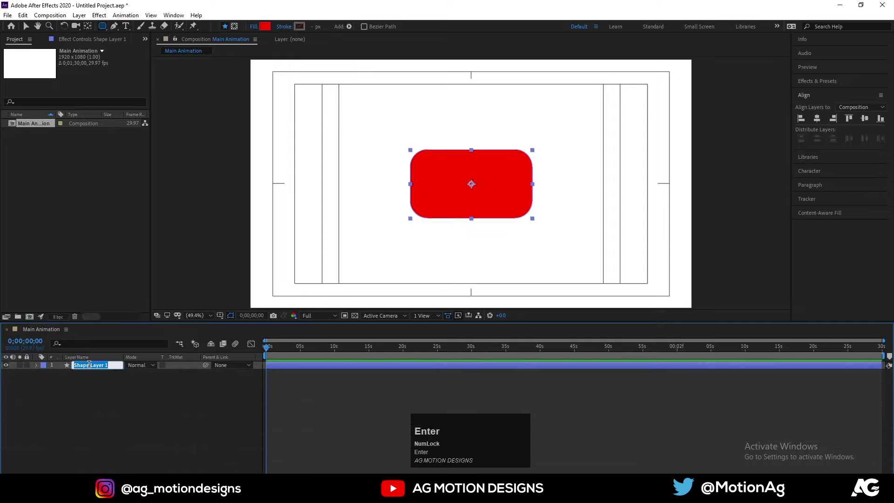
text(ma)
key(Return)
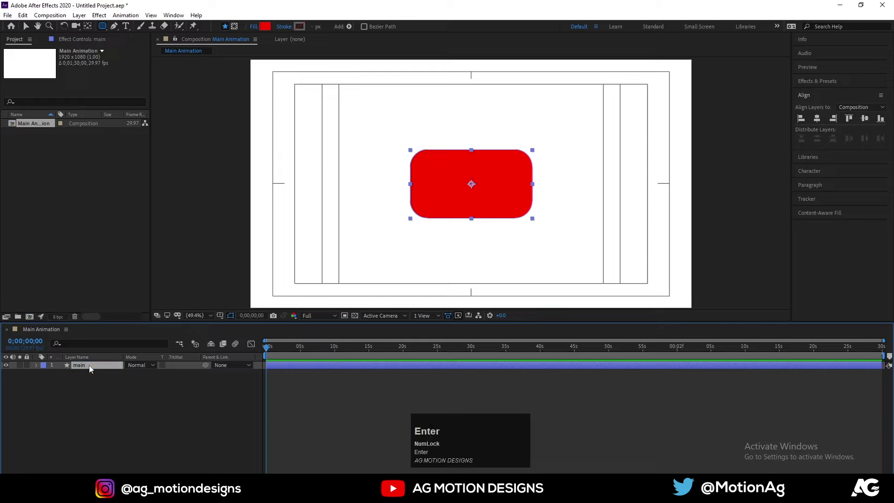
Duplicate main as 'main 2' with a 10 px red stroke, no fill, and Trim Paths End keyframed at 0%
click(94, 370)
key(ctrl+d)
drag(6, 377, 165, 405)
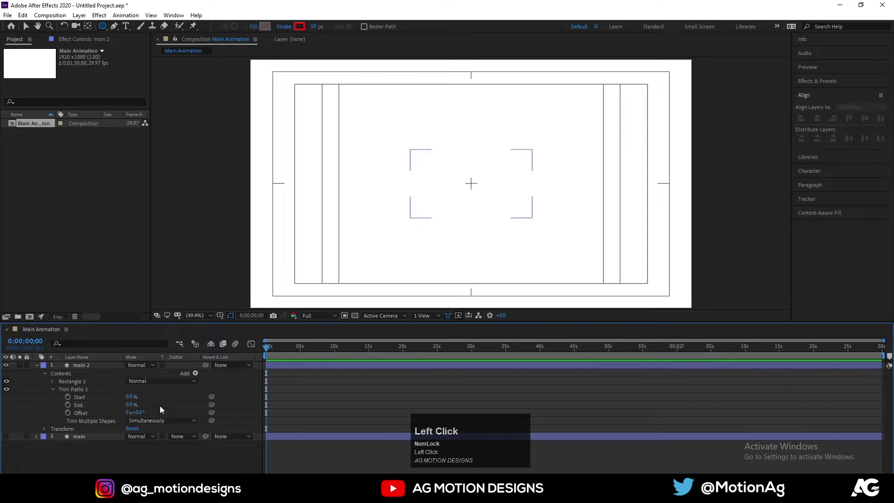
key(=)
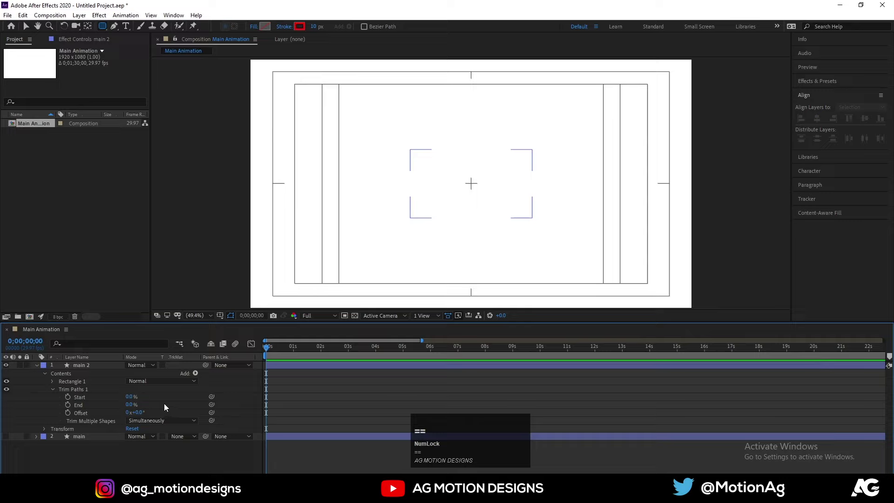
text(==)
click(119, 32)
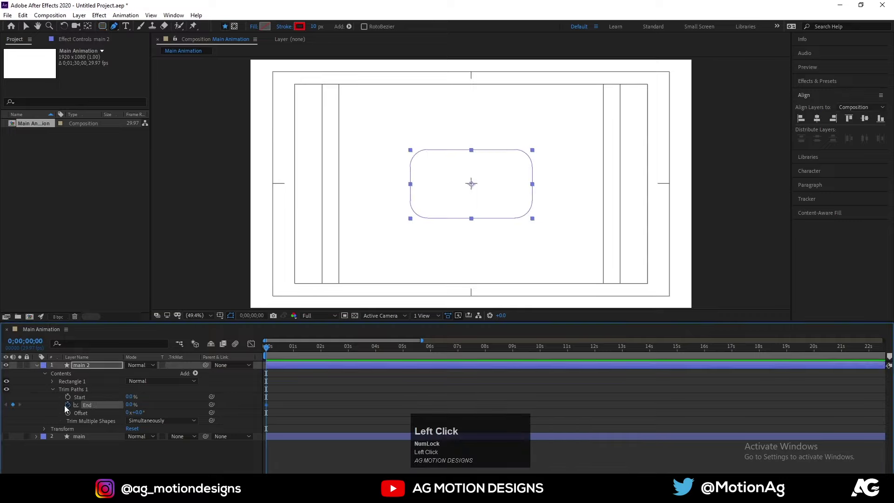
key(space)
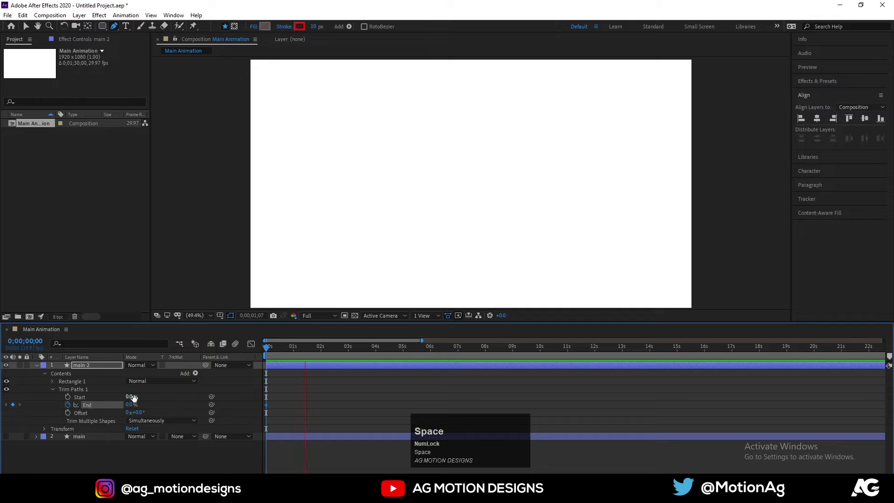
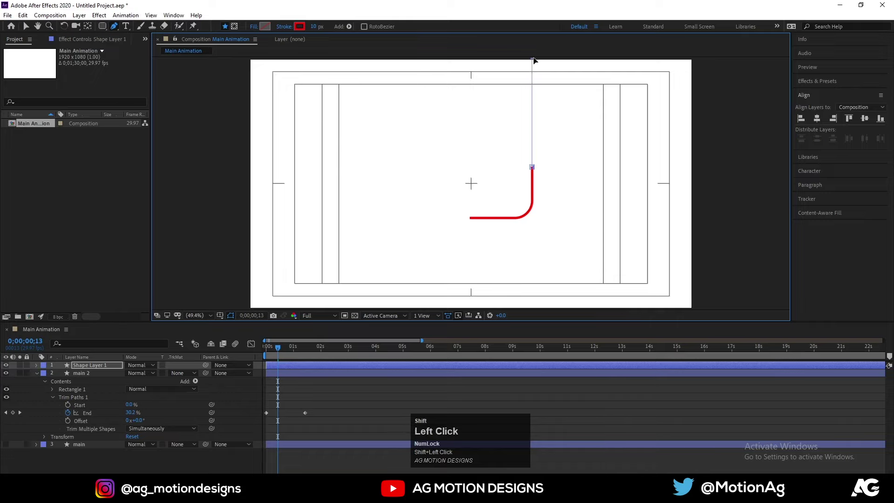
Pen a line from above the frame down to the rectangle's right edge with Trim Paths Start keyframed at 100%
scroll(up, 3)
click(319, 370)
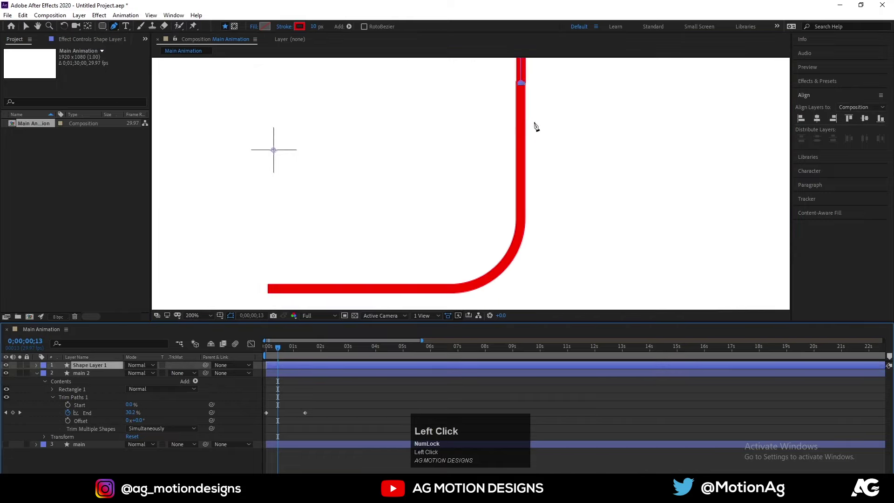
key(Left)
drag(342, 395, 69, 401)
key(space)
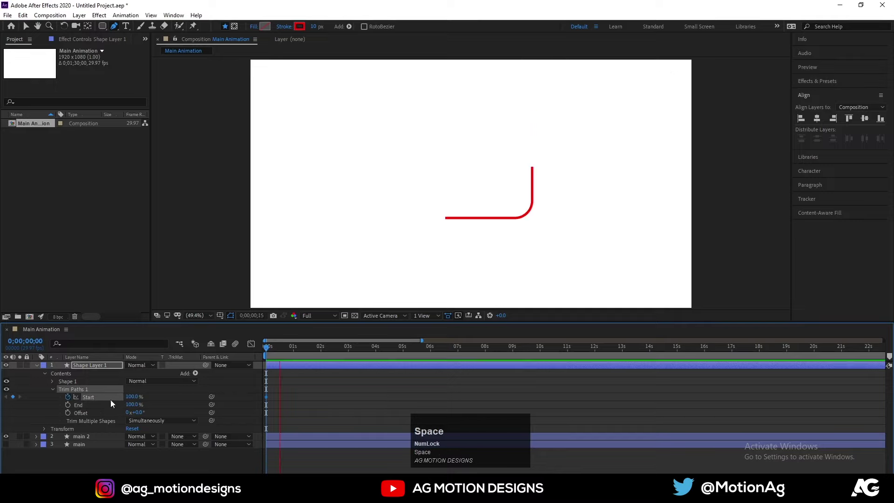
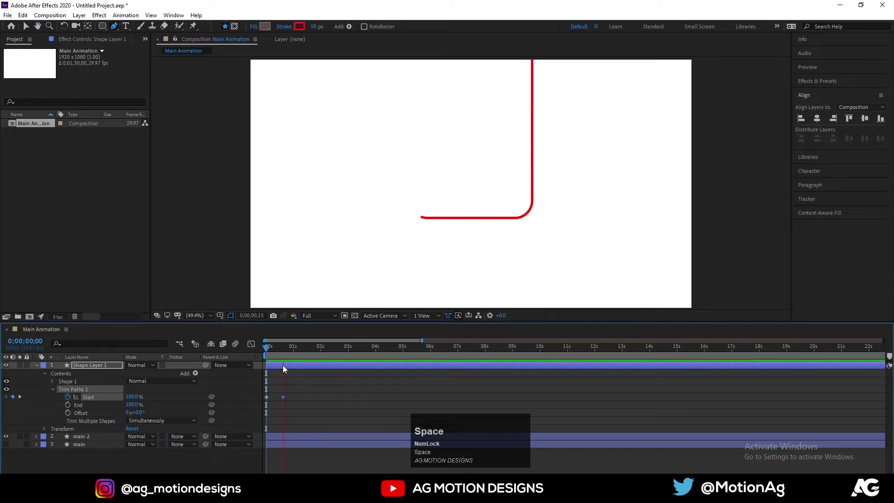
Animate the line's Trim Paths Start from 100% to 0% over about ten frames so it drops in
click(274, 357)
key(=)
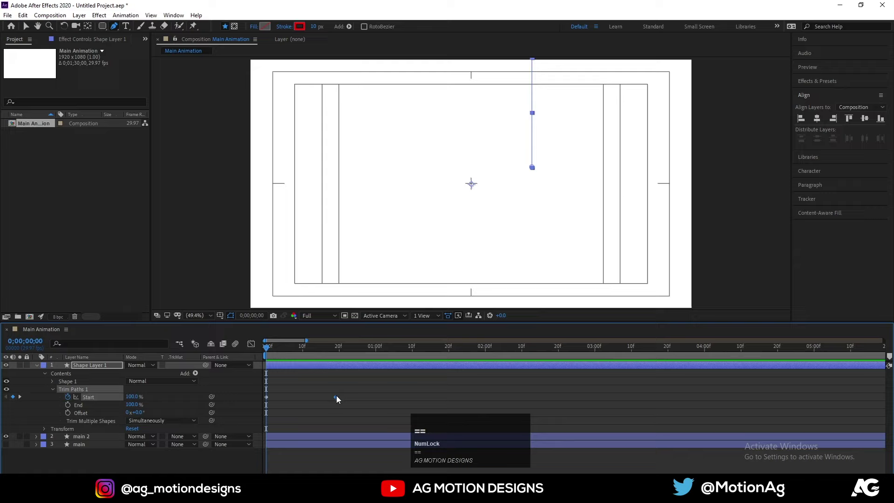
drag(339, 401, 295, 399)
key(space)
click(293, 358)
key(space)
drag(291, 401, 278, 356)
key(space)
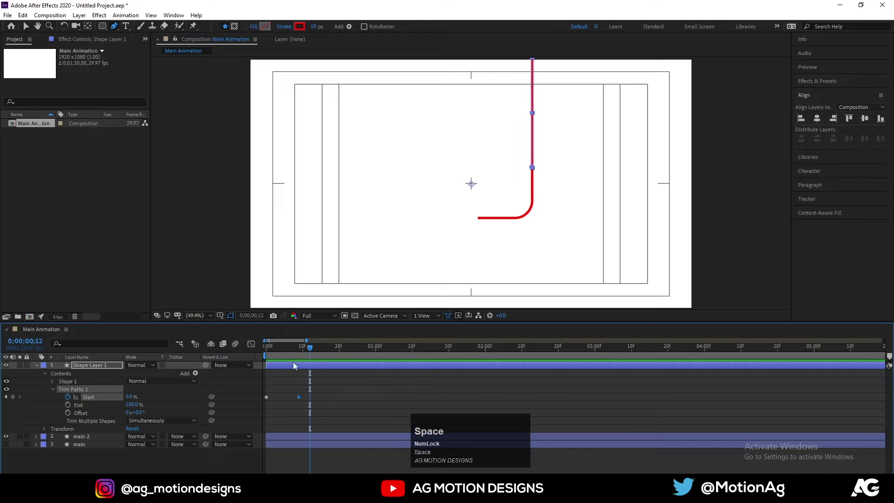
drag(310, 354, 310, 439)
Trim main 2's in-point to the landing moment and ease and retime its End keyframes so the outline draws on afterwards
text([)
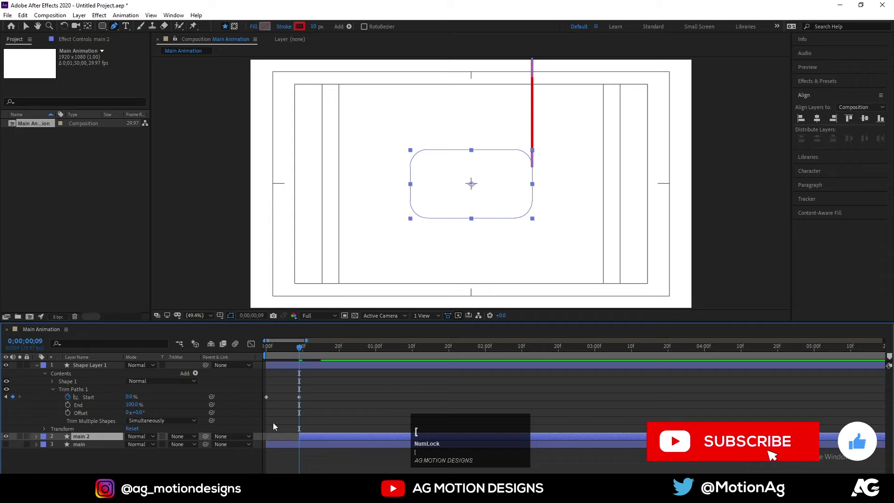
text(u)
key(space)
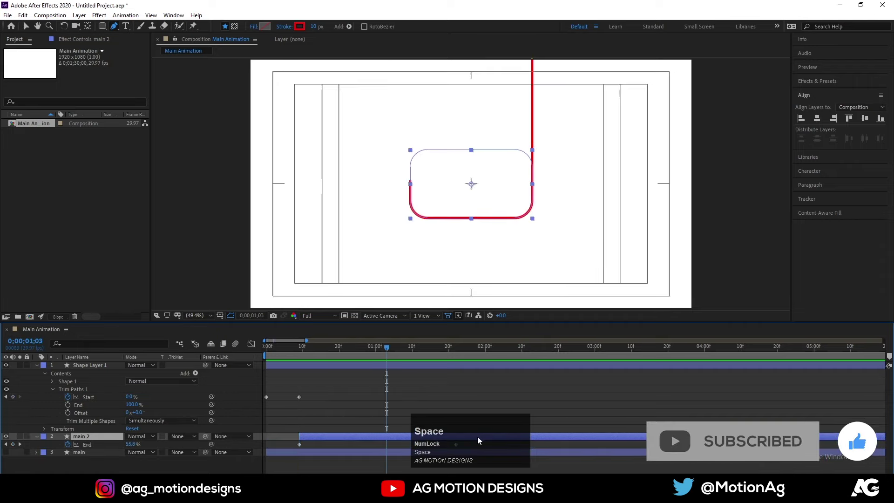
click(472, 444)
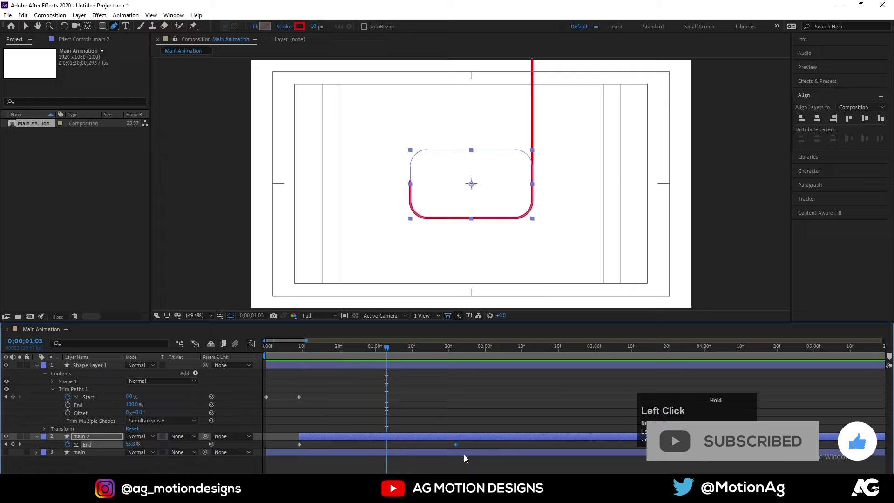
key(F9)
key(space)
click(353, 356)
key(space)
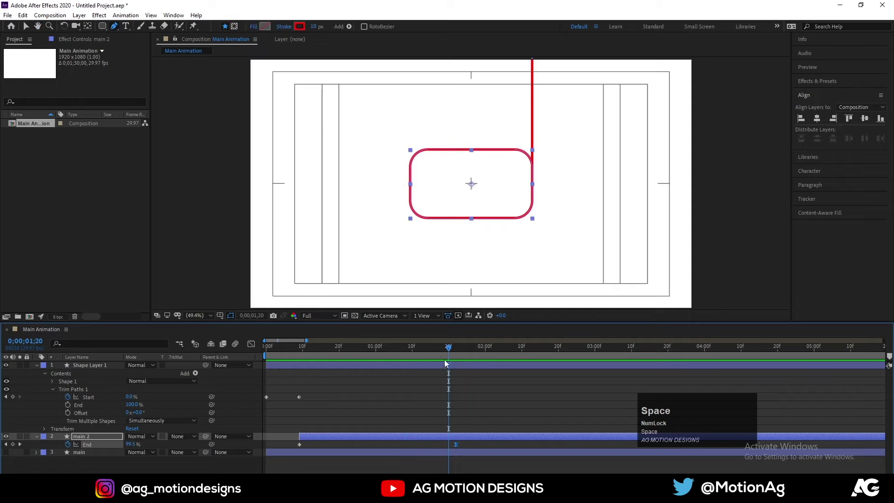
drag(444, 352, 398, 398)
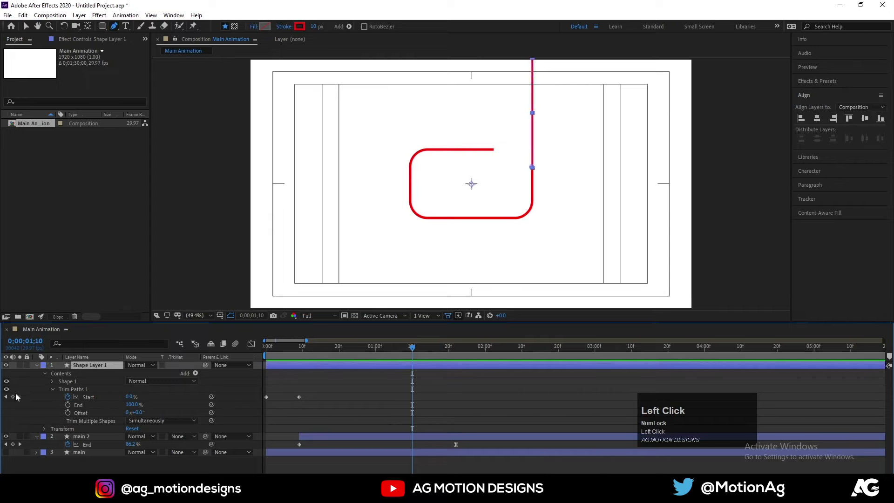
Add End keyframes to the falling line so it retracts after landing, showing only keyframed properties
click(71, 410)
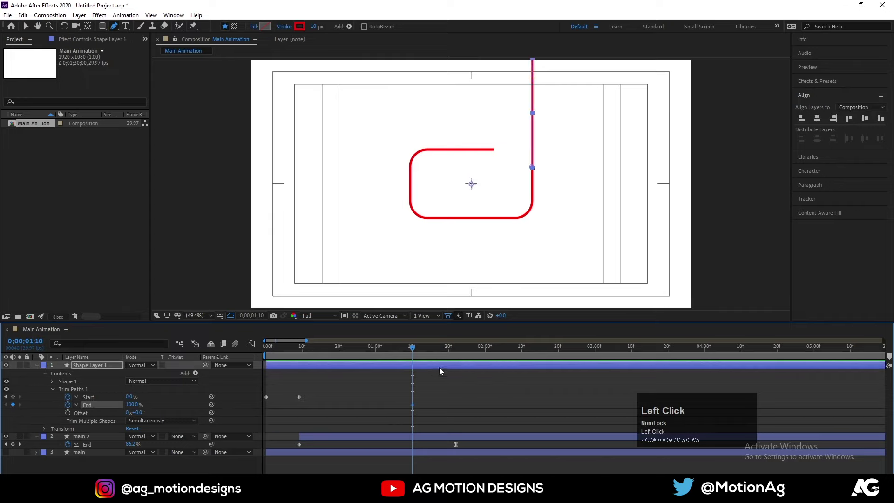
key(k)
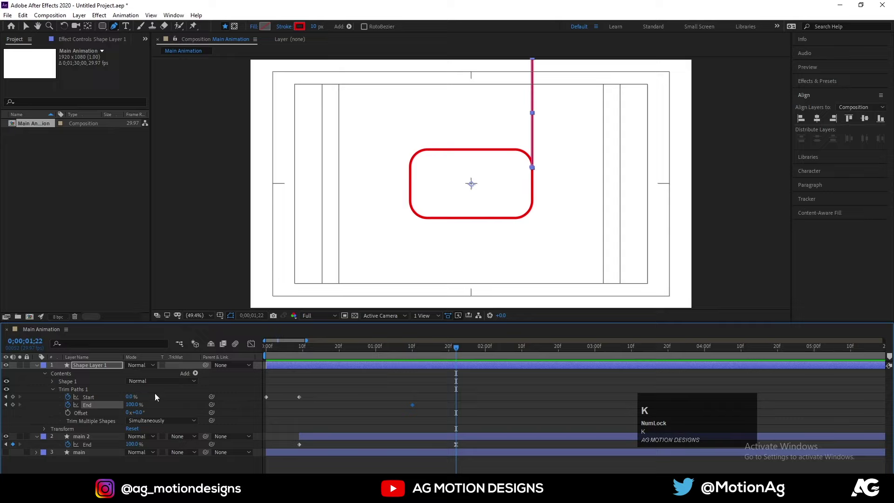
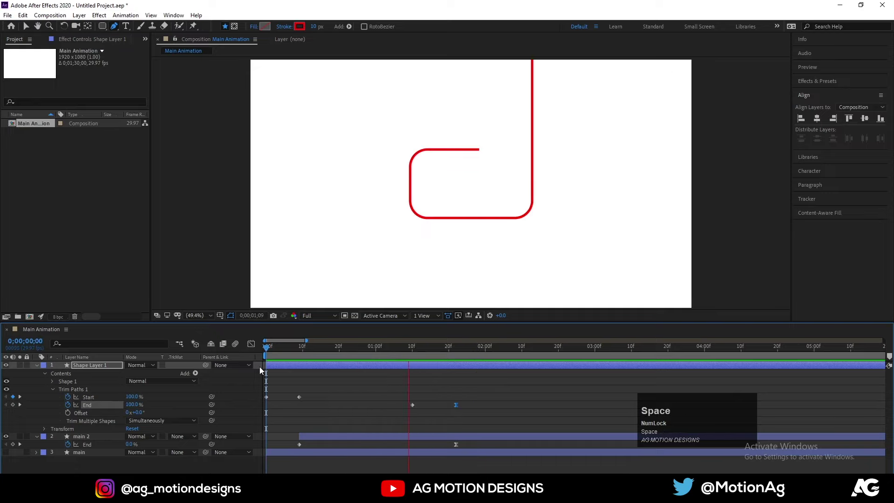
click(346, 393)
key(u)
click(312, 356)
key(space)
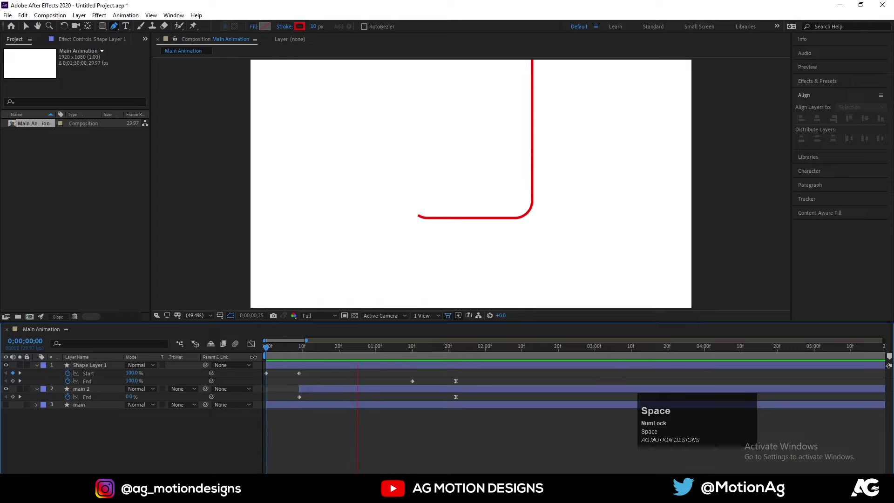
click(339, 357)
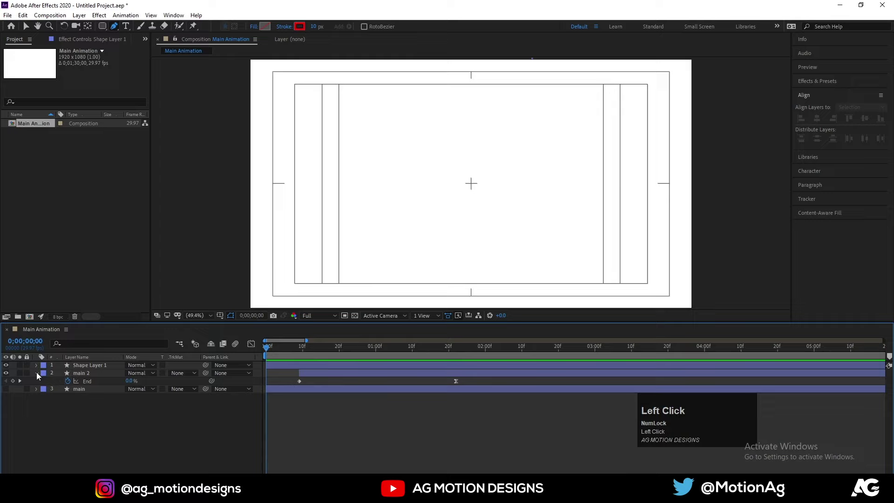
key(space)
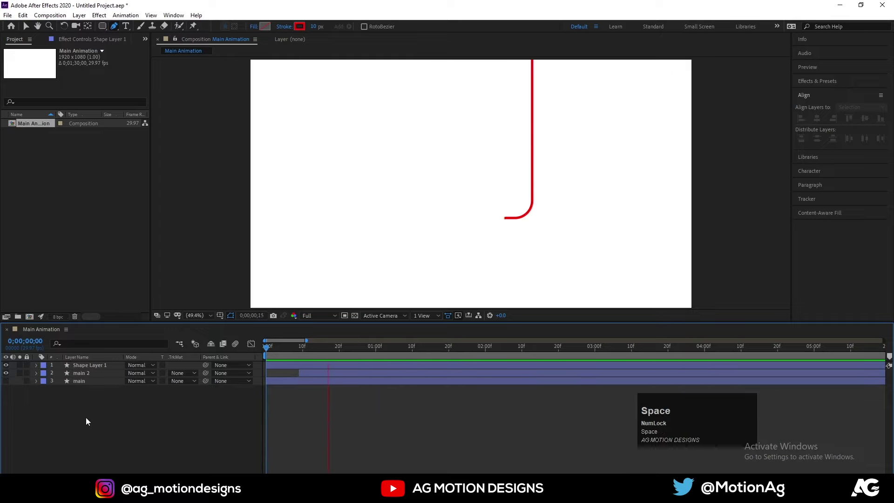
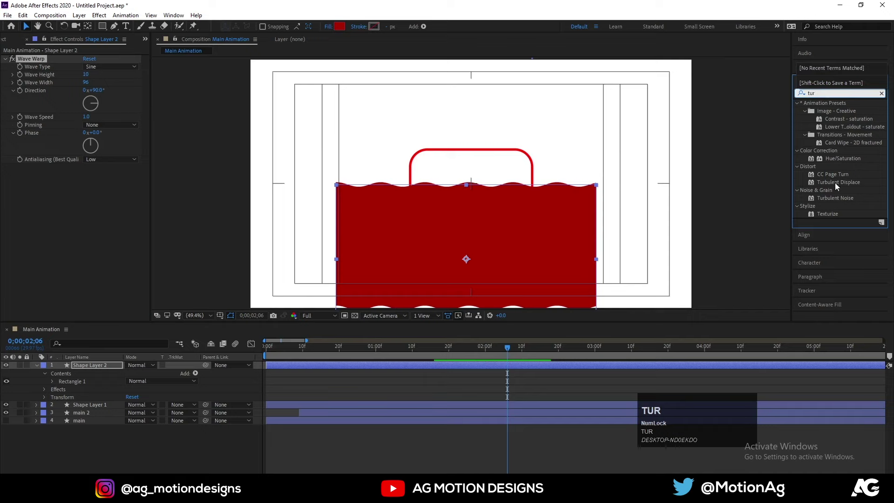
Apply Turbulent Displace to the red liquid shape and rename its layer 'wave 1'
click(839, 186)
key(space)
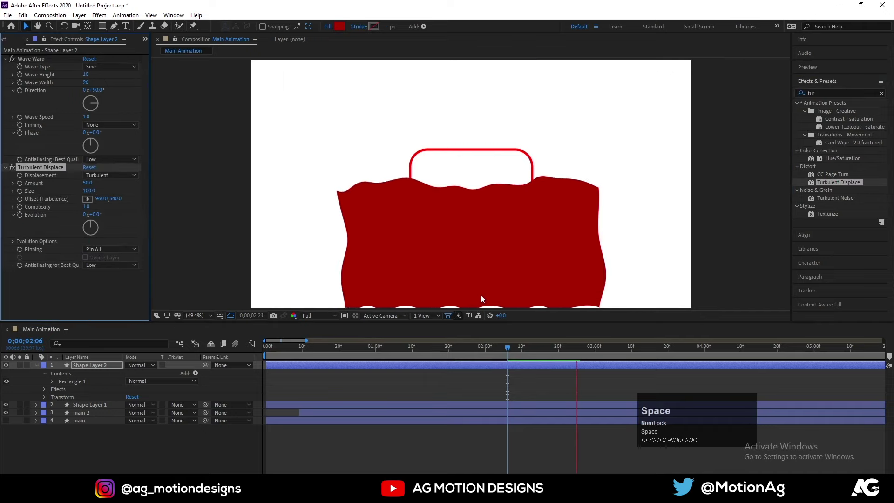
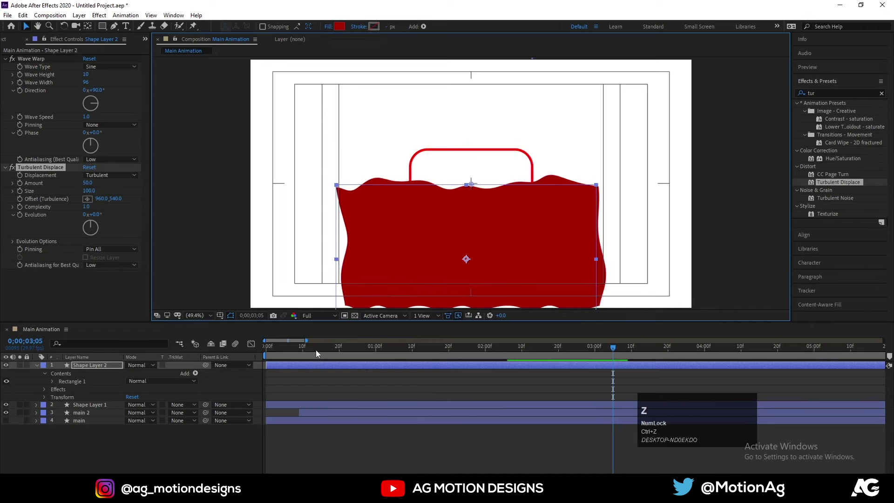
drag(316, 353, 40, 367)
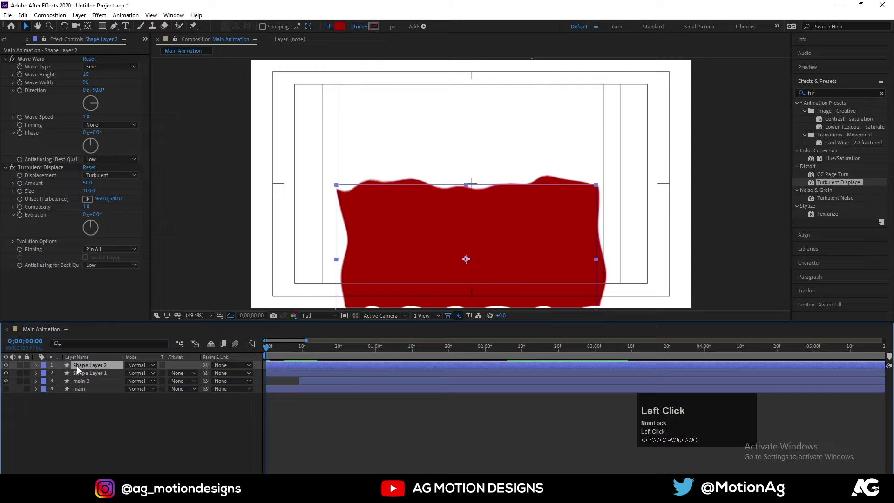
key(Return)
text(wave)
key(space)
key(1)
key(Return)
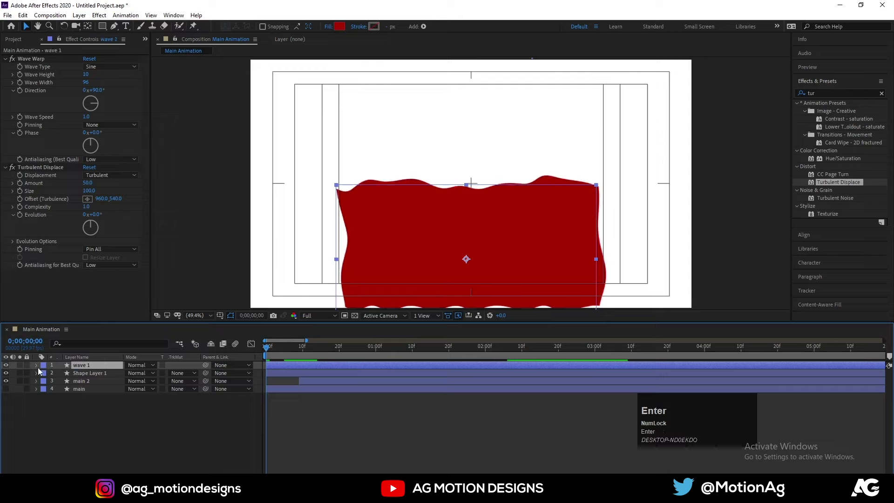
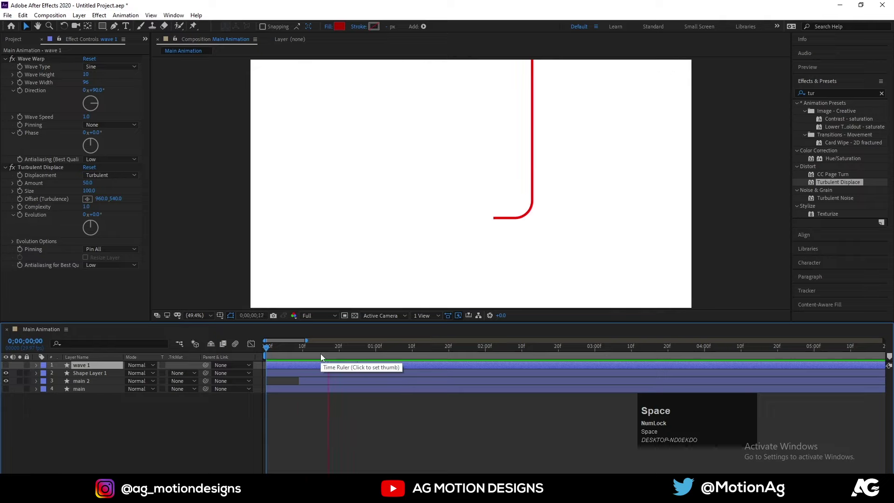
Keyframe wave 1's Position pushed down below the outline at the moment the liquid starts rising
click(346, 368)
key([)
drag(9, 368, 106, 369)
key(p)
Keyframe wave 1 risen to fill the frame later, ease the motion, and duplicate the layer as wave 2
click(62, 378)
key(space)
key(space)
drag(494, 288, 385, 352)
drag(386, 353, 99, 373)
key(F9)
key(space)
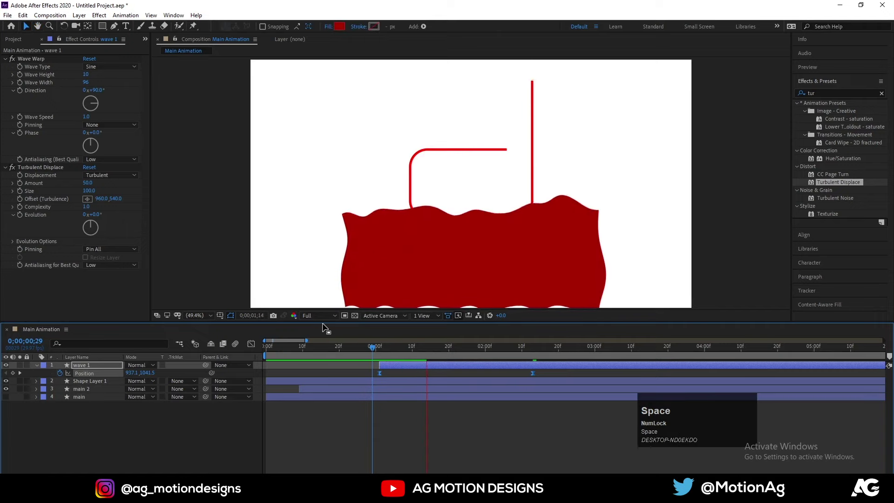
key(space)
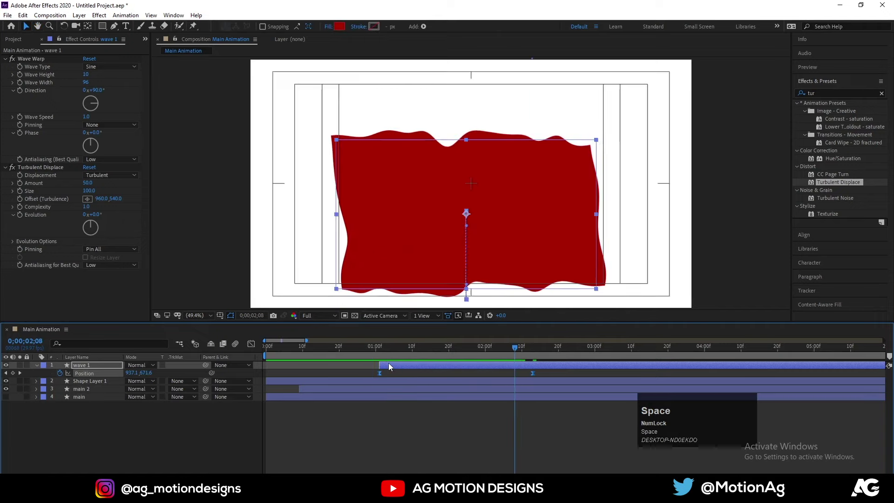
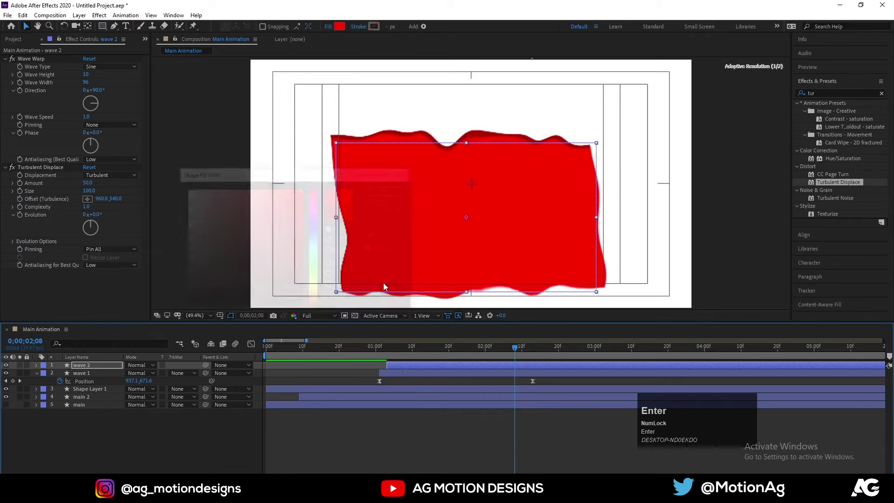
Give wave 2 a brighter red fill and a Position keyframe sitting below wave 1
click(401, 353)
key(space)
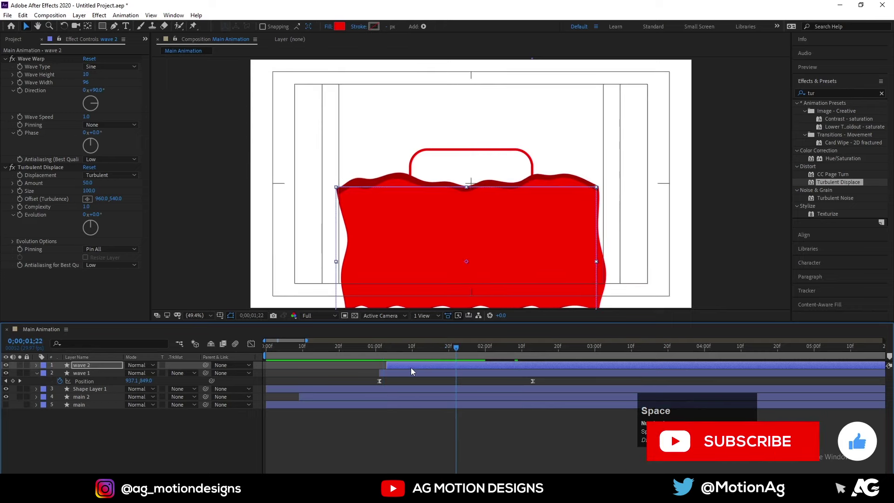
click(413, 369)
key(u)
drag(385, 374, 441, 377)
Offset wave 2's rise so it trails just behind wave 1 and preview both liquid layers
click(442, 377)
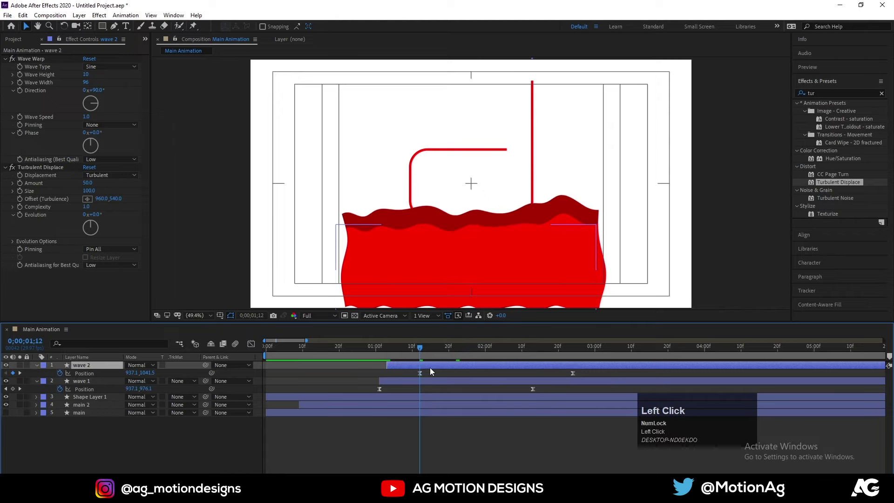
key(alt+[)
drag(400, 353, 394, 352)
key([)
key(space)
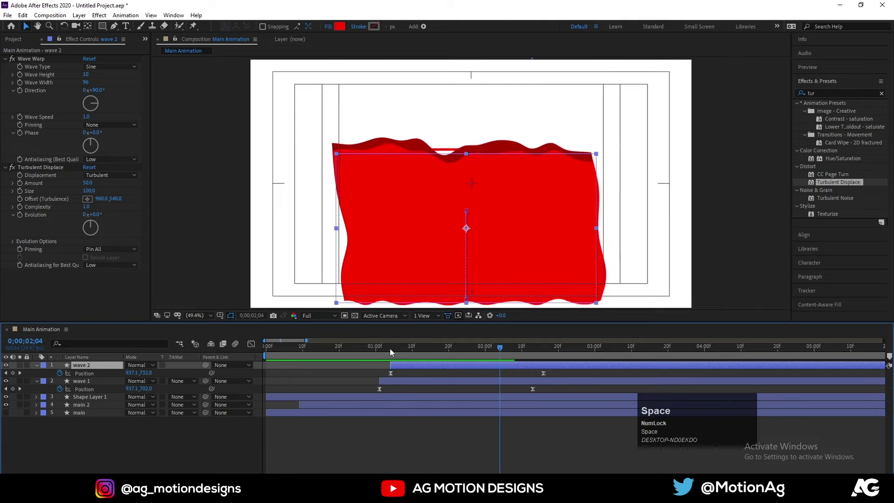
Pre-compose both wave layers into a composition named 'fill'
drag(385, 355, 411, 369)
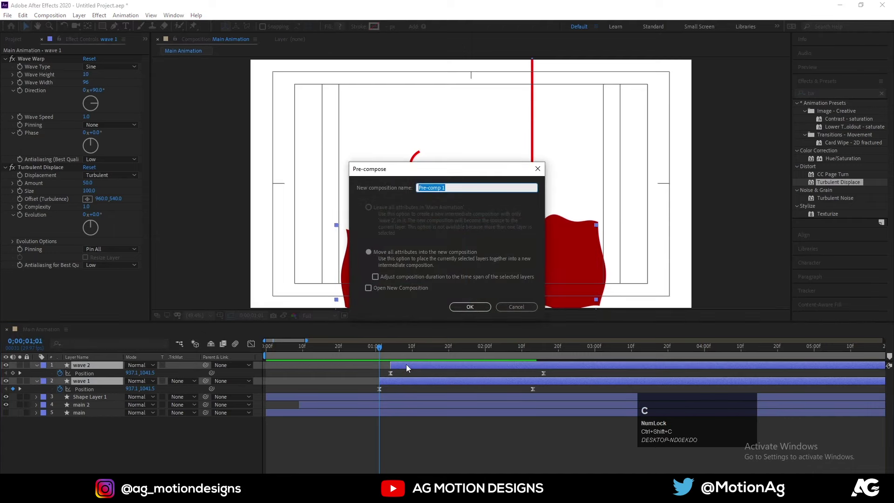
text(fl)
key(Return)
key(alt+[)
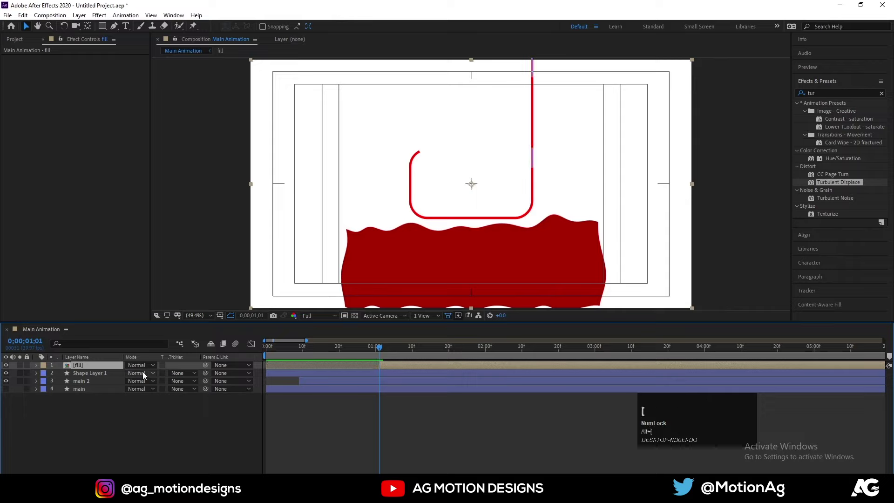
Duplicate main as main 3 above fill and use it as fill's Alpha track matte to confine the liquid
click(9, 394)
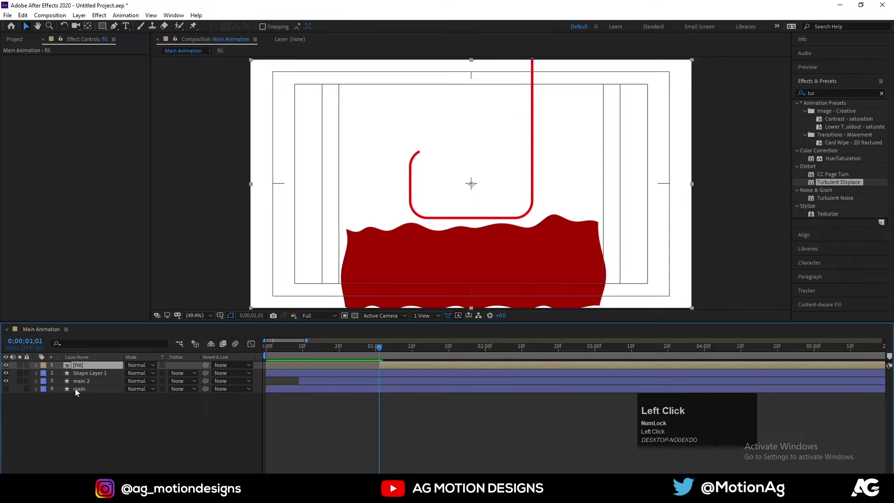
key(ctrl+d)
drag(86, 395, 86, 371)
key([)
click(91, 377)
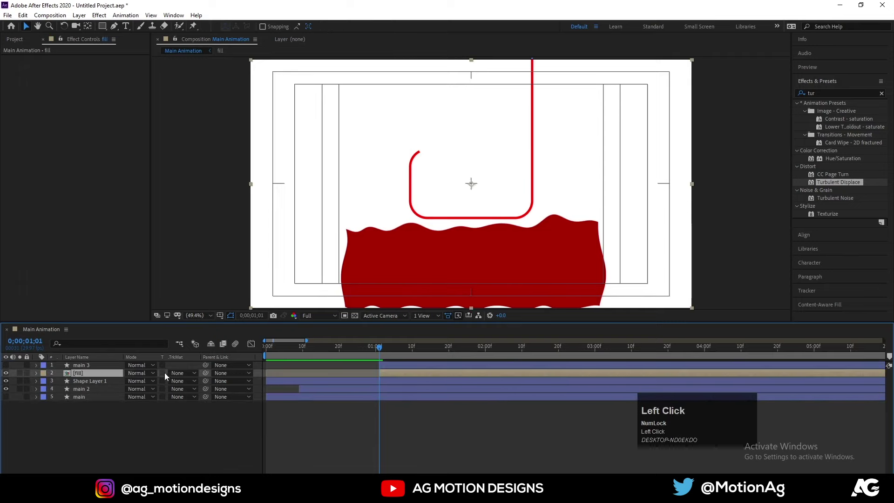
key(space)
click(336, 353)
key(space)
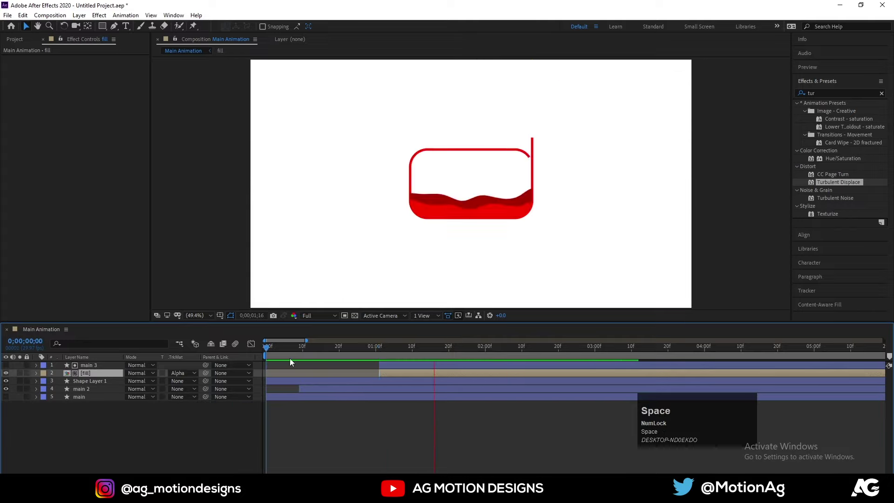
Shift main 3's start later so the liquid rises to a solid red rectangle after the line pours in, and preview
drag(383, 354, 374, 363)
key(space)
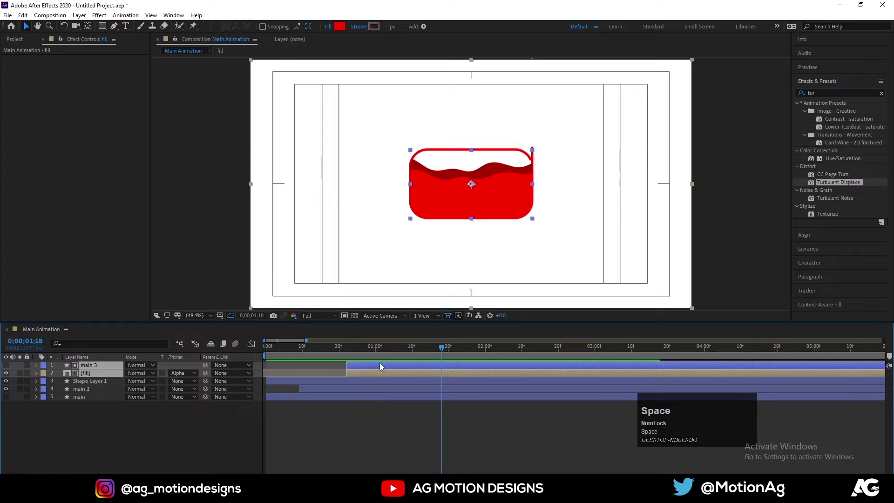
drag(375, 353, 367, 351)
key(space)
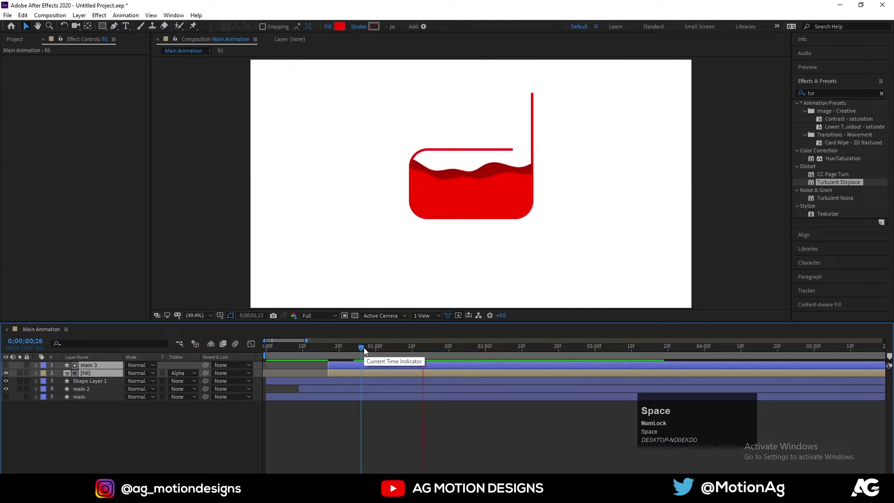
click(365, 354)
key(space)
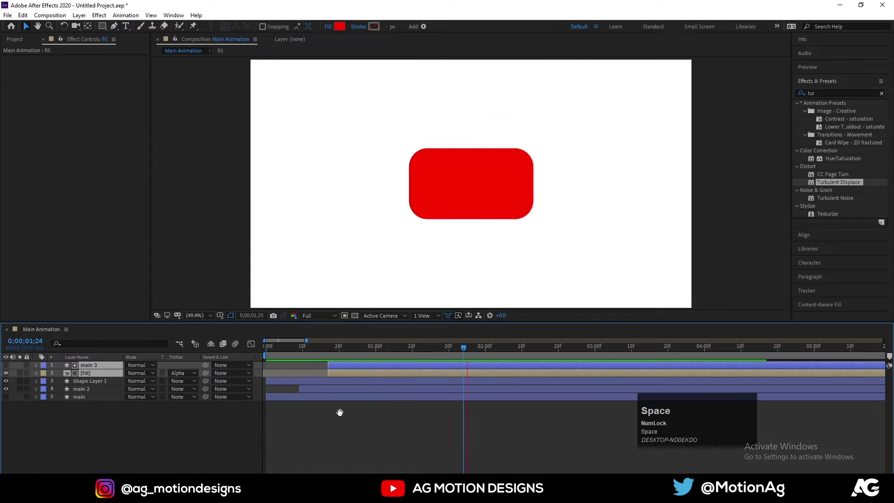
Draw a small white star on the red rounded rectangle as a new Shape Layer 2
drag(355, 430, 197, 422)
key(space)
key(space)
drag(325, 442, 468, 179)
key(ctrl+alt+Home)
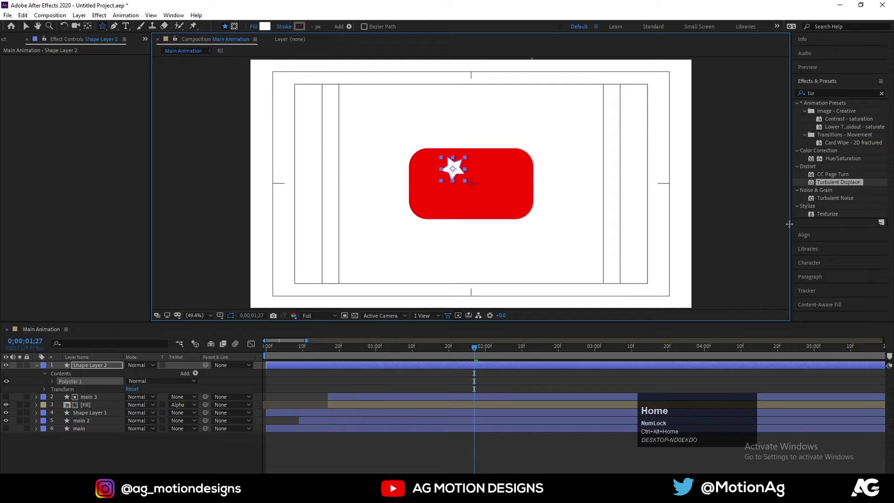
Center the star in the composition and reveal its Polystar Path settings
click(810, 236)
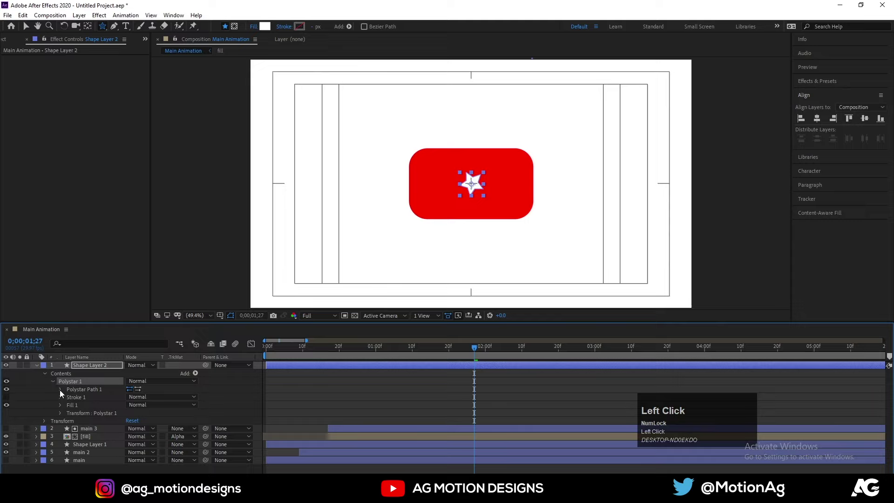
click(65, 391)
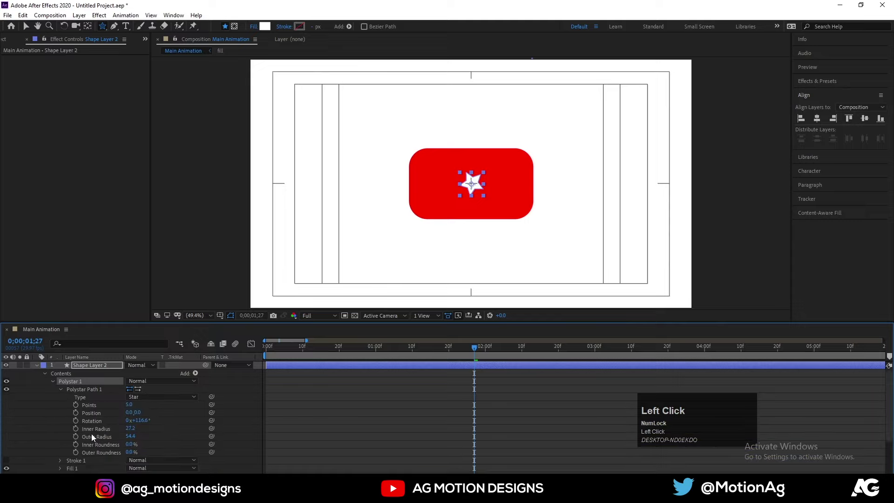
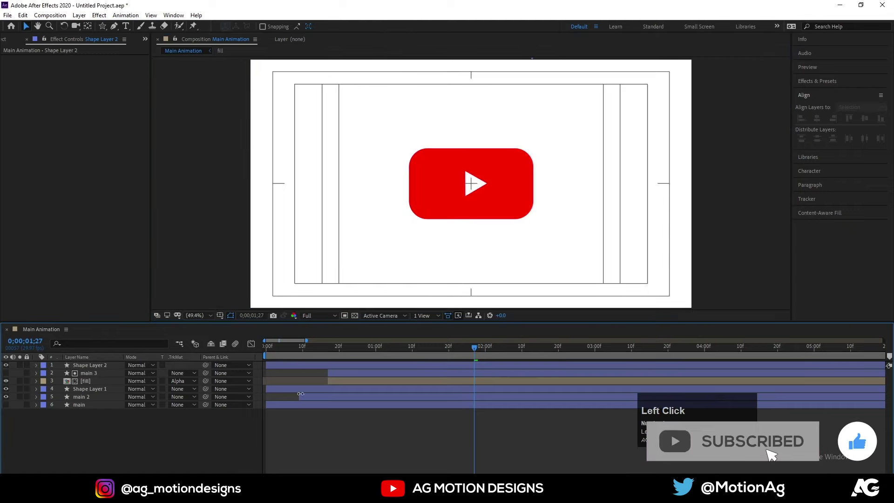
Rename the play-triangle layer Shape Layer 2 to 'middle one'
scroll(up, 3)
click(479, 193)
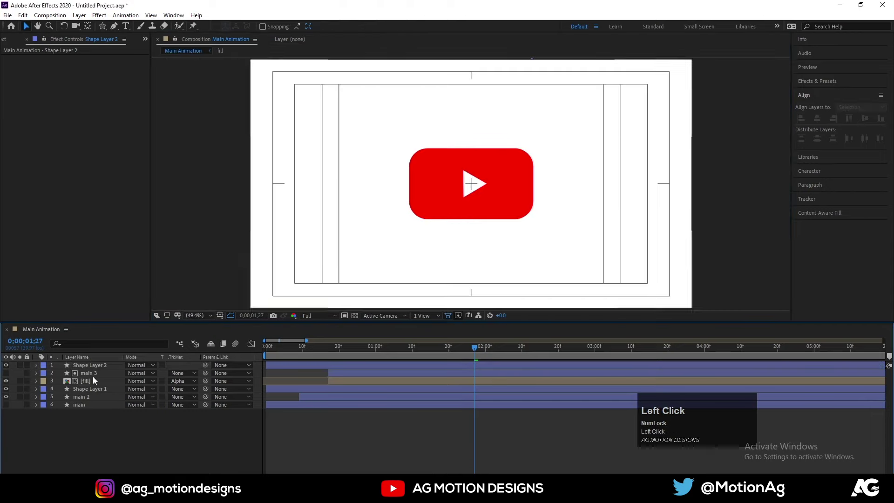
key(Return)
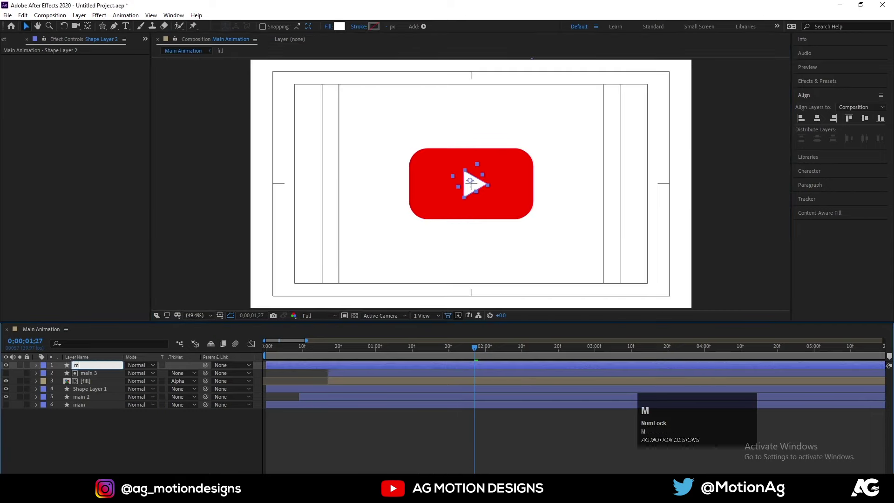
text(middle)
key(space)
text(on)
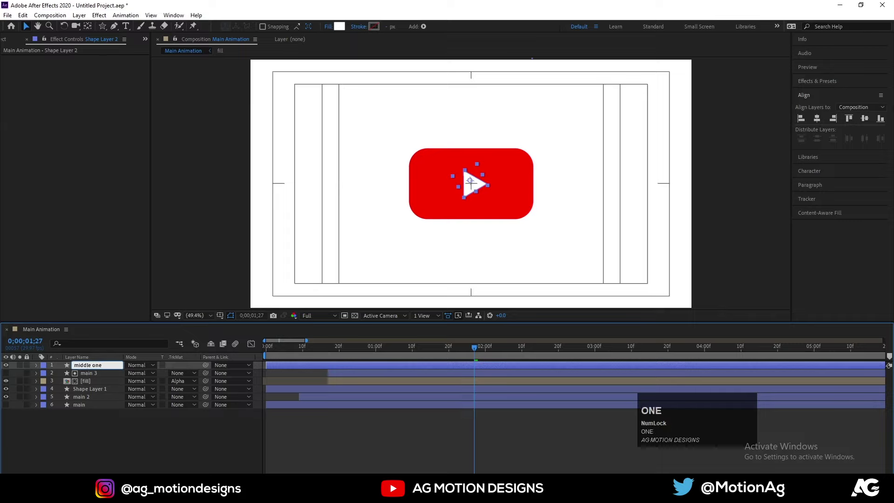
text(one)
key(Return)
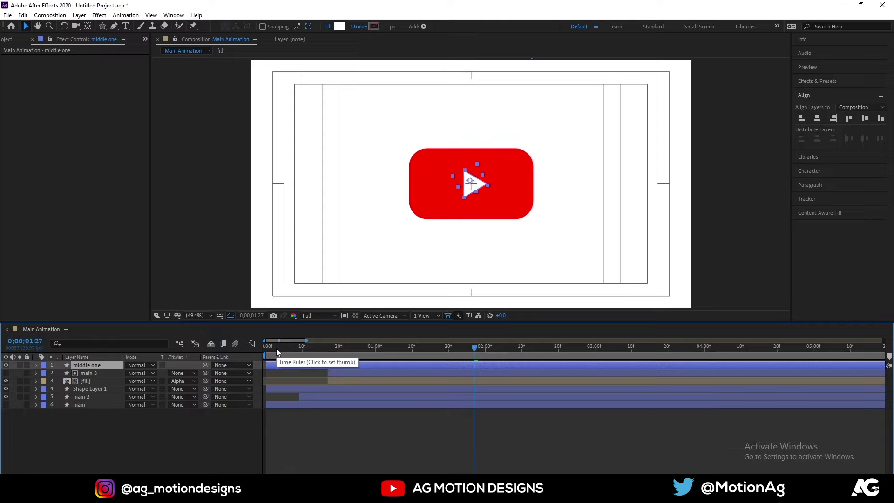
Move the playhead earlier and bring up the triangle's fill colour to change it to red
click(281, 352)
key(space)
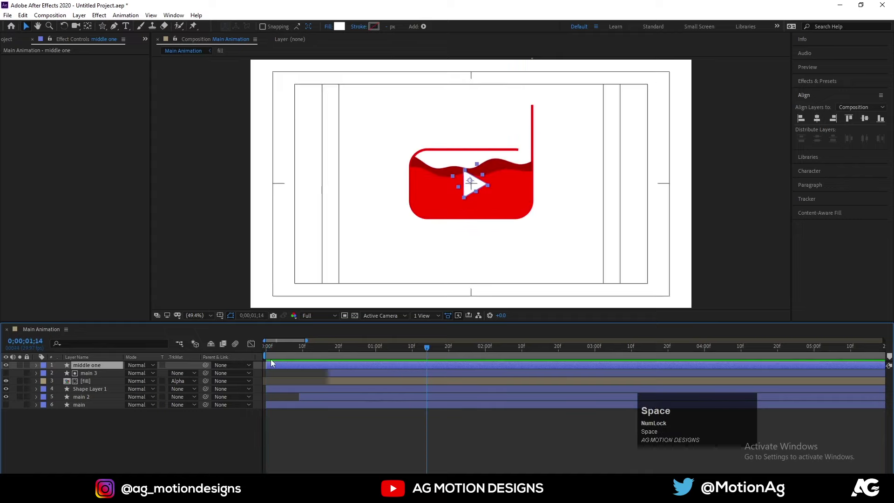
click(347, 32)
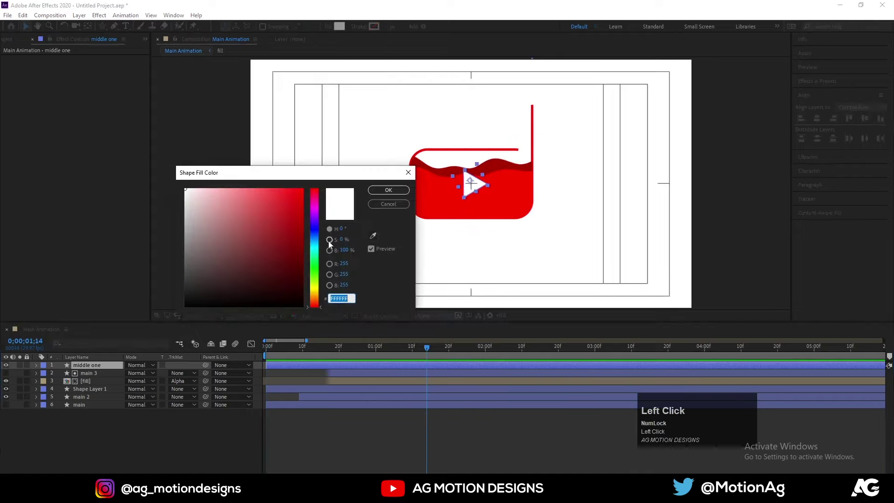